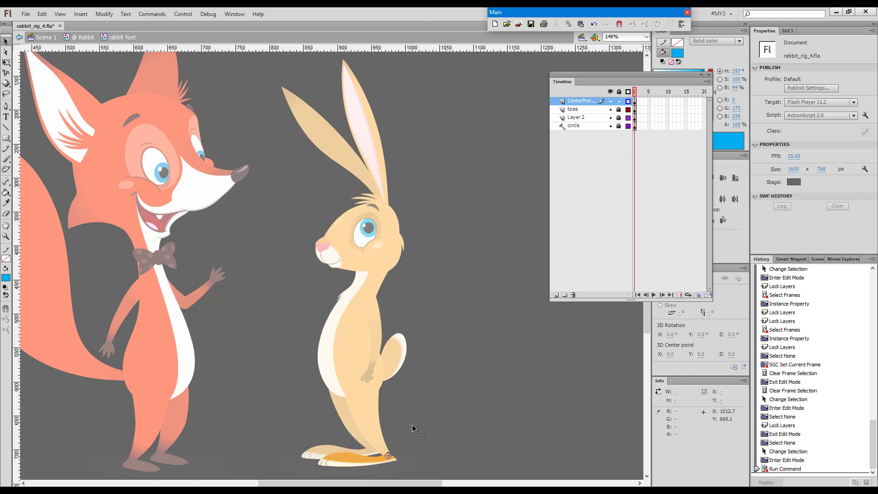
# - Add a Smart Magnet CenterMarker layer inside the rabbit foot symbol
pyautogui.press('ctrl+space')
pyautogui.press('space')
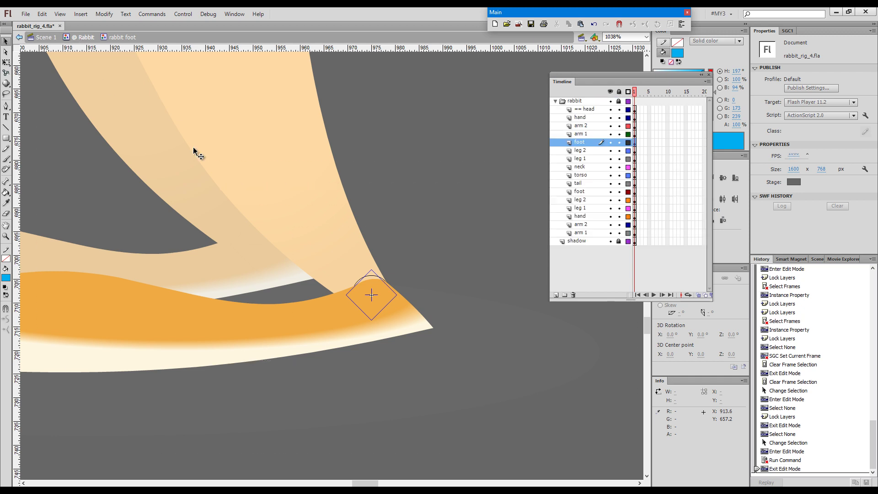
pyautogui.press('ctrl+a')
pyautogui.press('space')
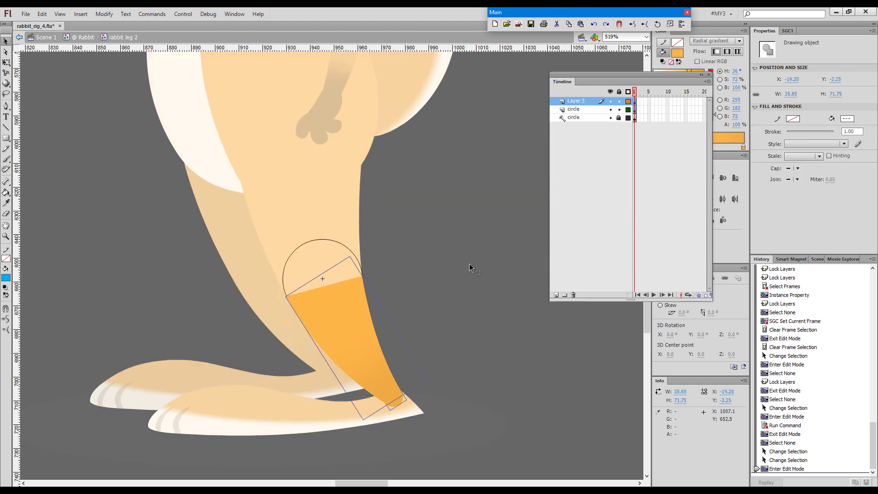
# - Add CenterMarker layers inside the rabbit leg 2 and leg 1 symbols
pyautogui.press('alt+`')
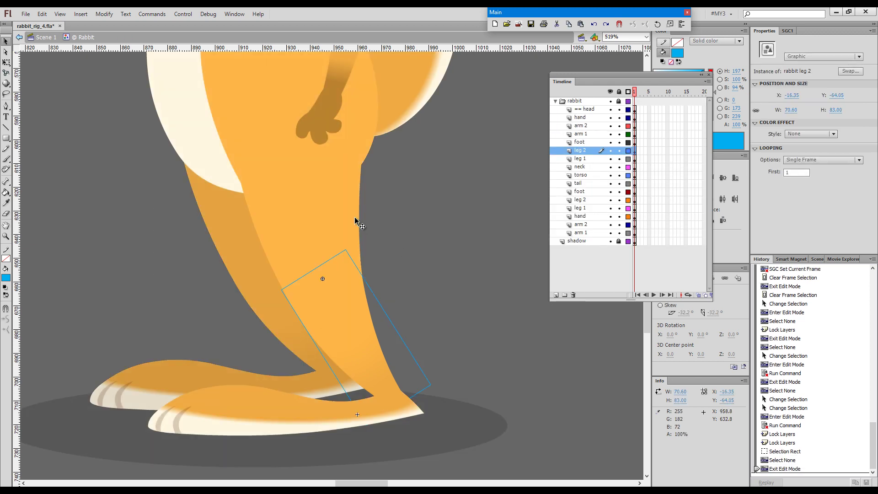
pyautogui.press('alt+`')
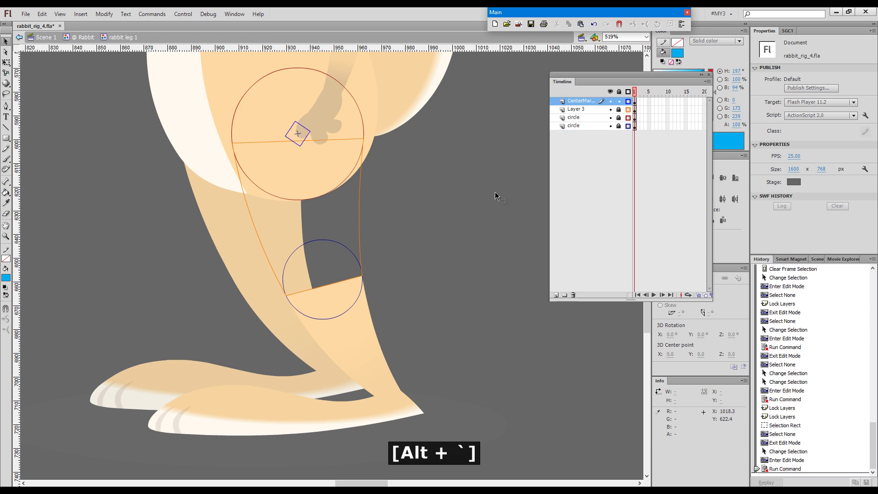
pyautogui.press('space')
# - Add CenterMarker layers inside the rabbit tail and hand symbols
pyautogui.press('F2')
pyautogui.press('alt+`')
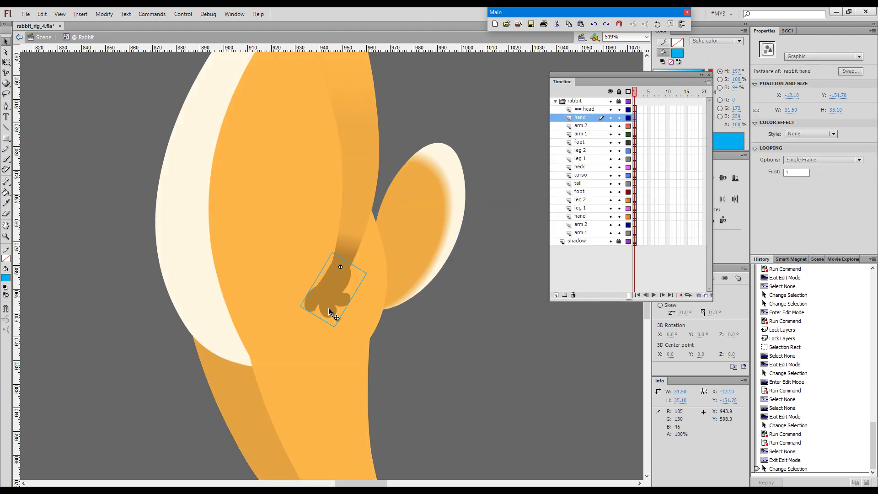
pyautogui.press('F2')
pyautogui.press('alt+`')
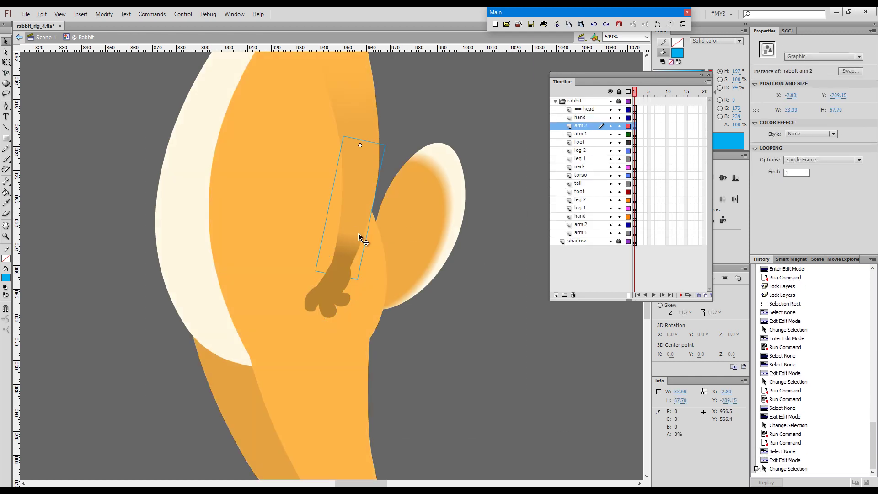
pyautogui.press('F2')
pyautogui.press('alt+`')
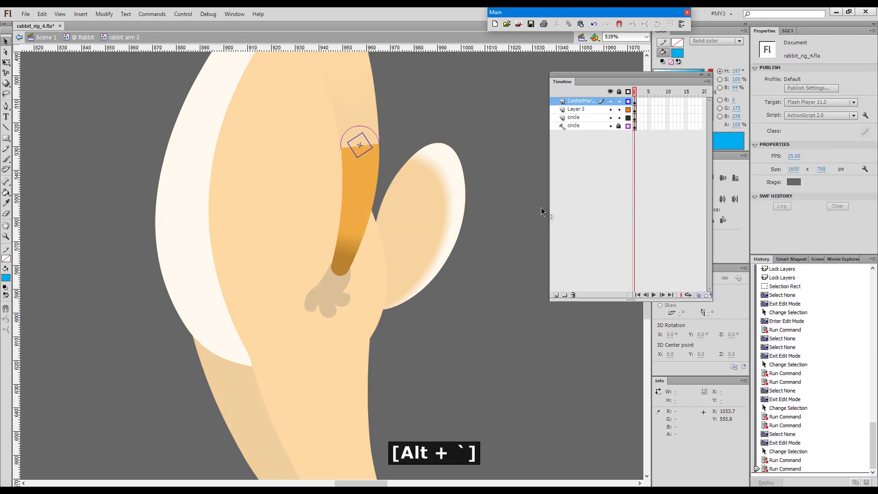
pyautogui.press('space')
# - Add CenterMarker layers inside the rabbit arm 2 and arm 1 symbols at their pivots
pyautogui.press('F2')
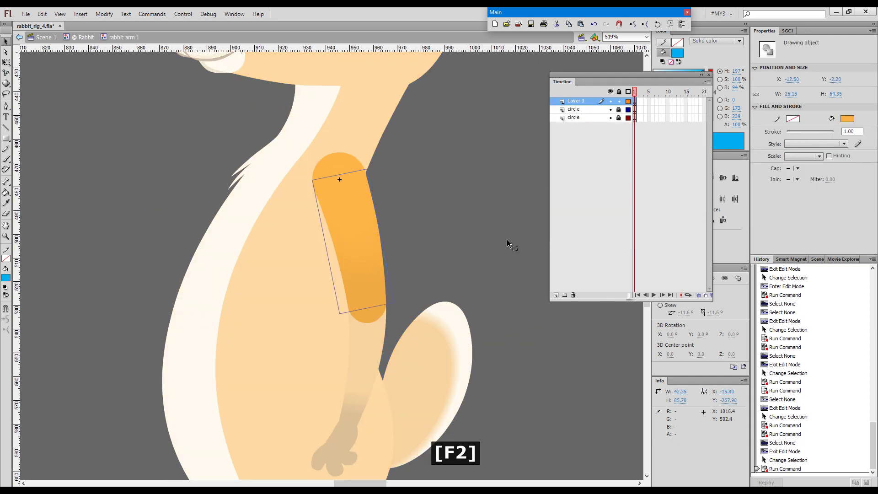
pyautogui.press('alt+`')
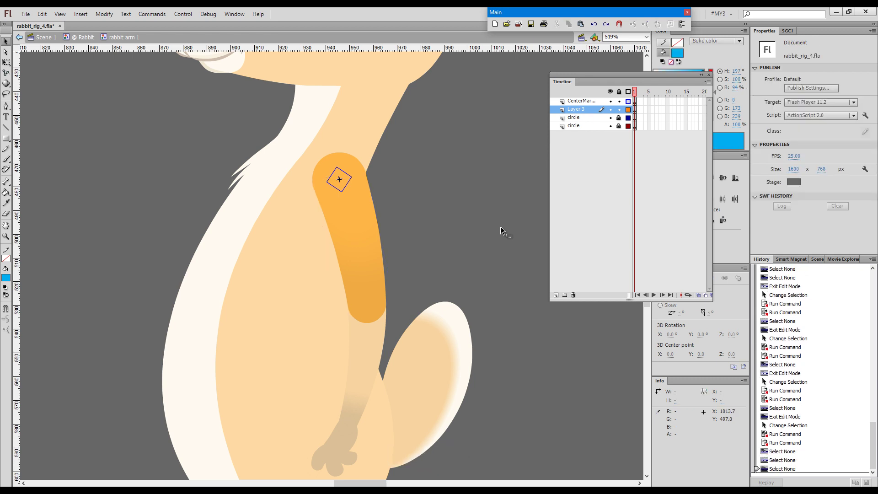
pyautogui.press('space')
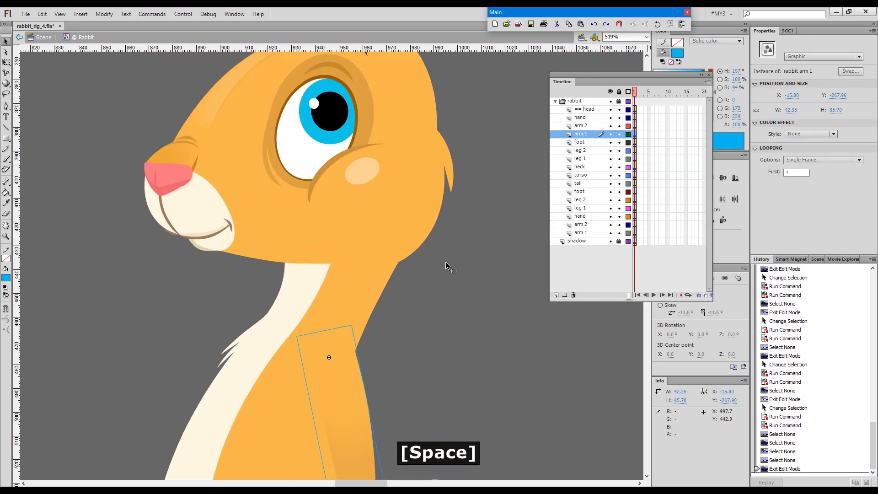
pyautogui.press('F2')
pyautogui.press('alt+`')
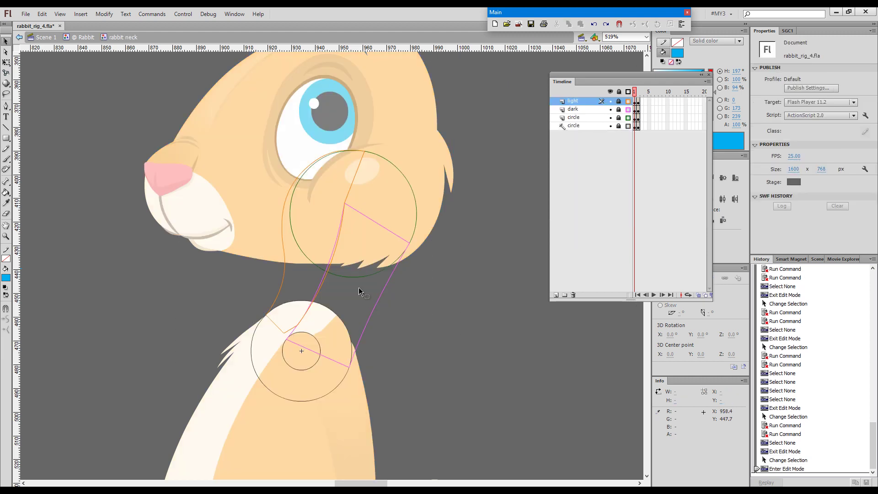
# - Add a center marker to the rabbit neck, then show leg 2's locked layers as outlines
pyautogui.press('alt+`')
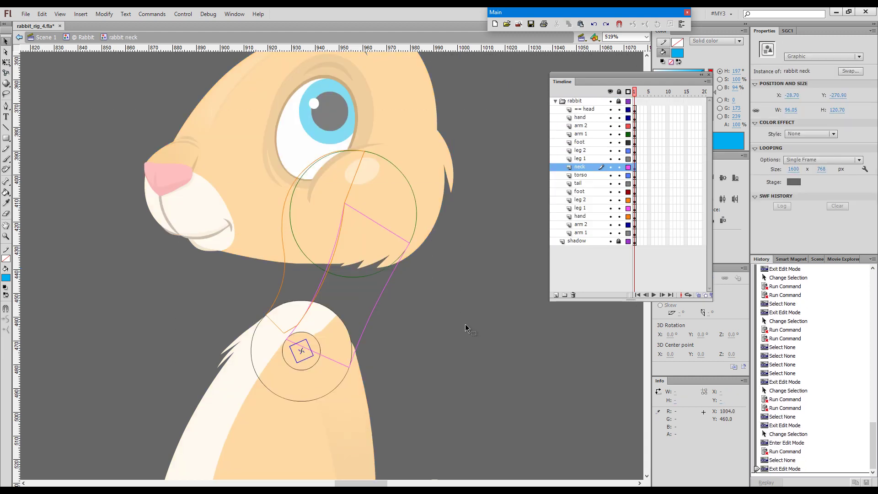
pyautogui.press('ctrl+a')
pyautogui.press('space')
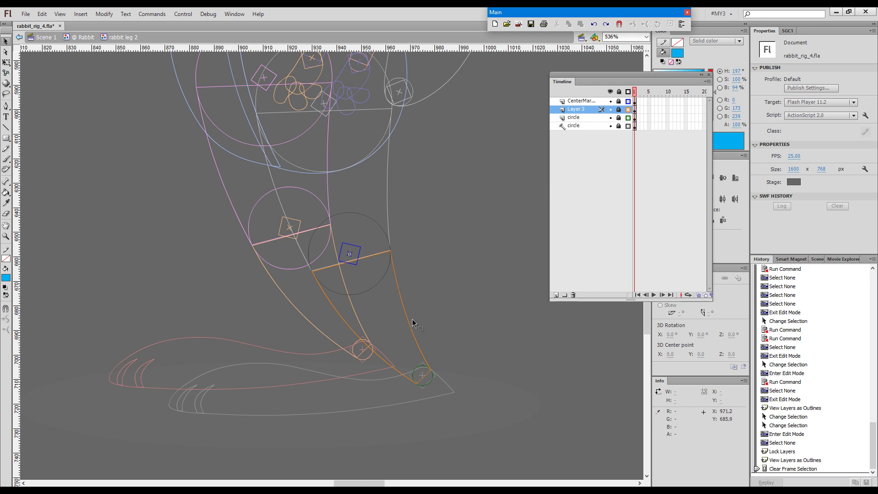
# - Add a Magnet Target at the knee inside rabbit leg 1 and test the leg snapping
pyautogui.press('7')
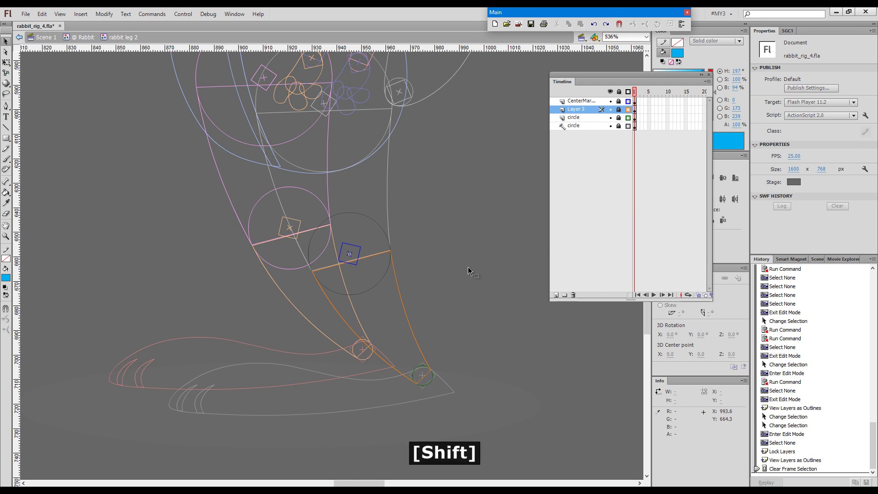
pyautogui.press('shift+`')
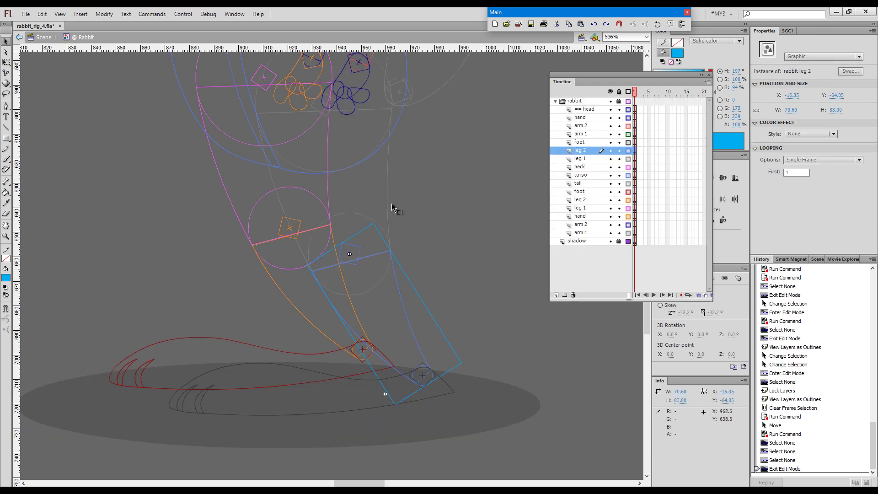
pyautogui.press('F2')
pyautogui.press('shift+`')
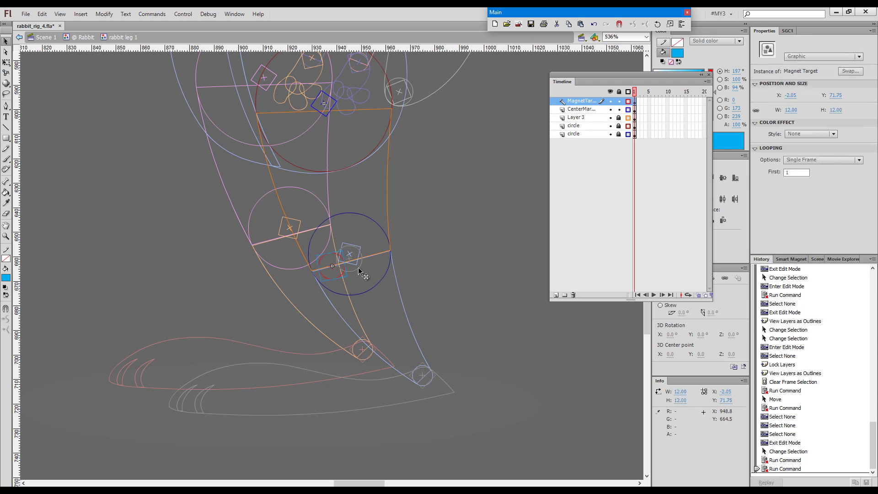
pyautogui.click(364, 275)
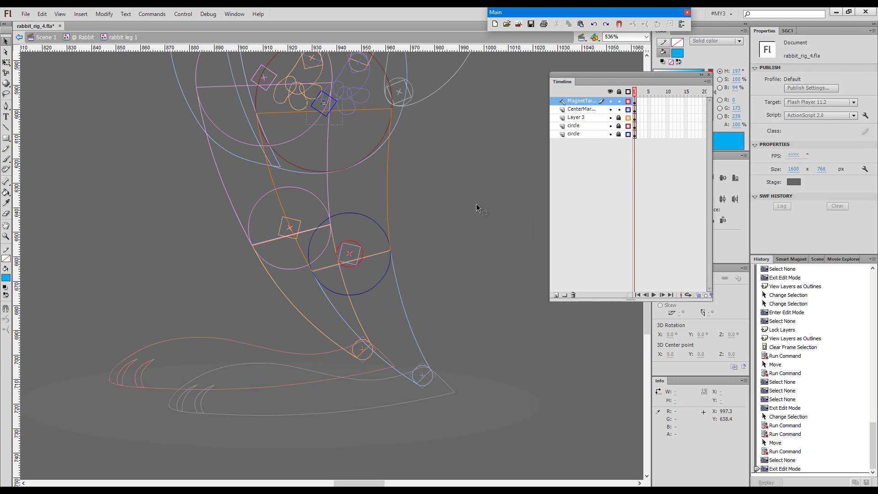
# - Add Magnet Targets at the rabbit arm's outer joints
pyautogui.press('space')
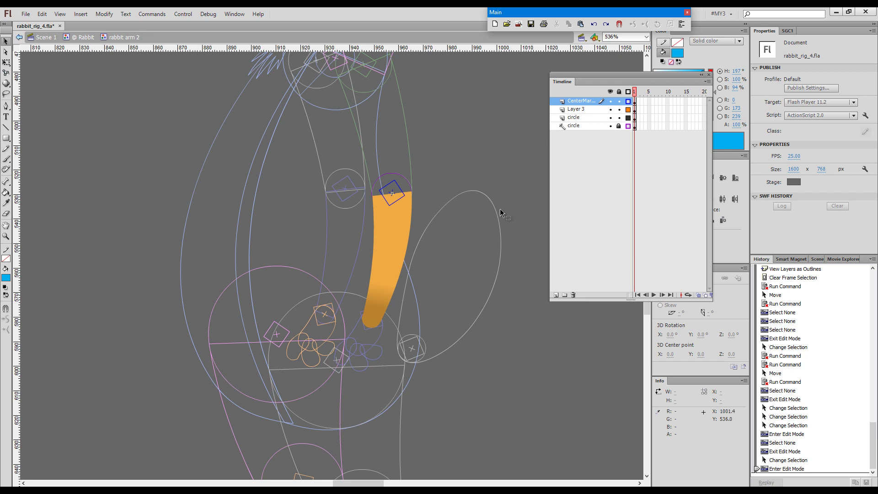
pyautogui.press('shift+`')
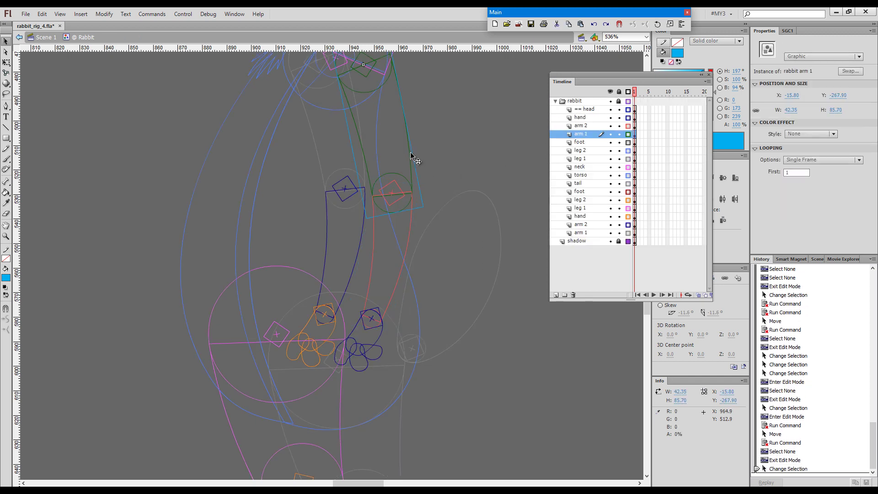
pyautogui.press('shift+`')
pyautogui.click(395, 208)
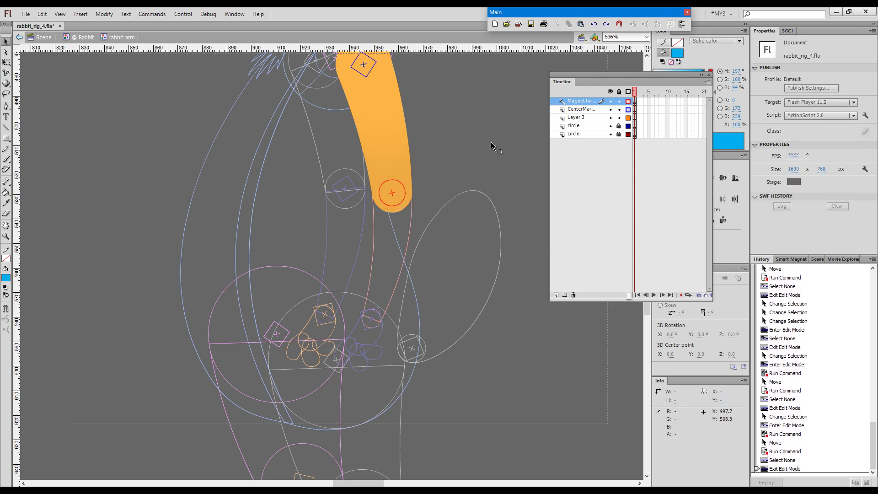
# - Return to the Rabbit symbol, add a target at the neck joint and enter the torso
pyautogui.press('space')
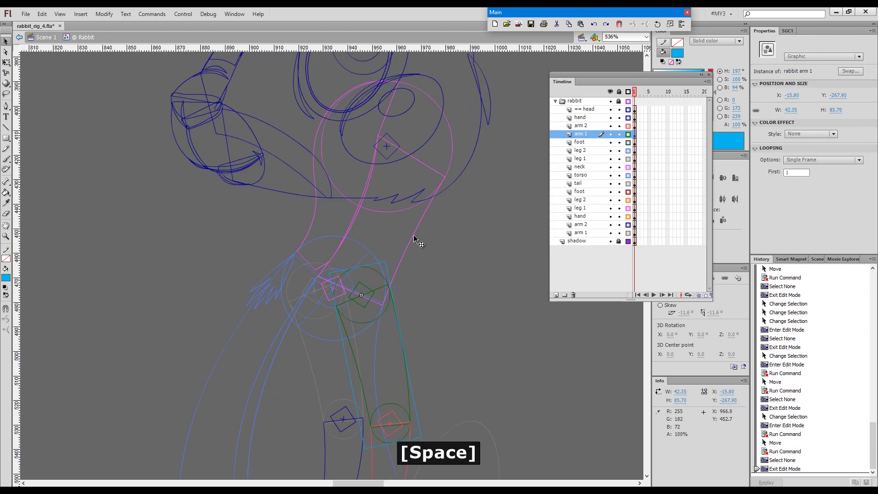
pyautogui.press('shift+`')
pyautogui.click(393, 174)
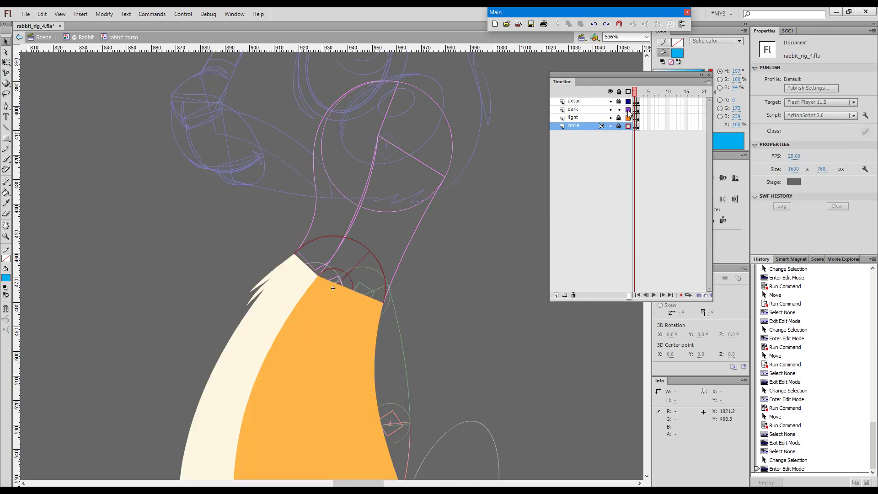
# - Outline and lock the torso artwork layers and add a Magnet Target layer
pyautogui.press('ctrl+a')
pyautogui.press('space')
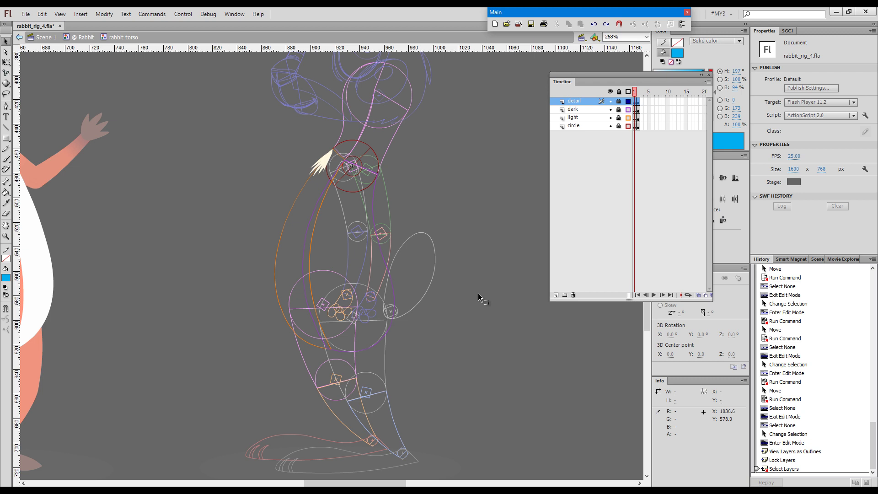
pyautogui.press('shift+`')
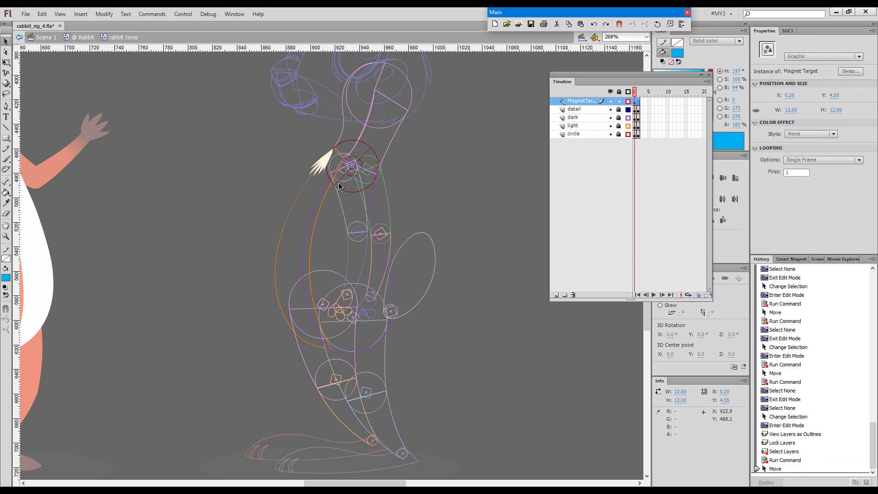
# - Place magnet targets onto the torso's neck and shoulder pivots
pyautogui.press('7')
pyautogui.press('ctrl+space')
pyautogui.press('space')
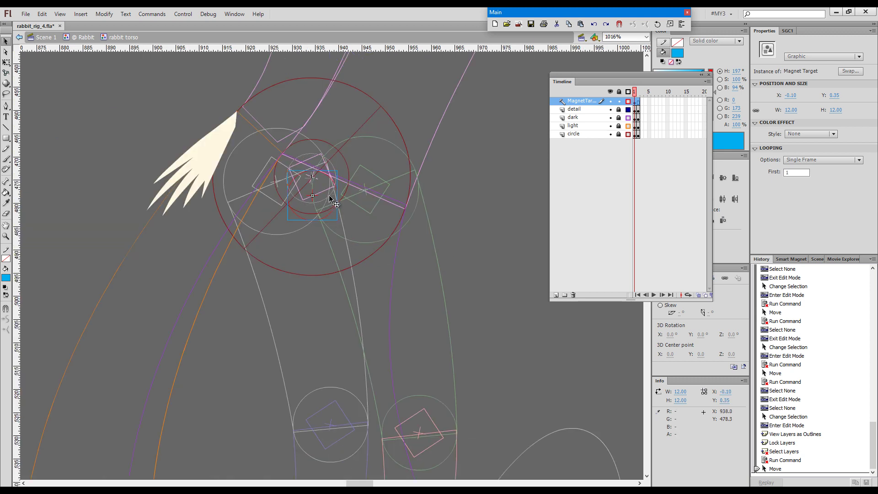
pyautogui.click(333, 228)
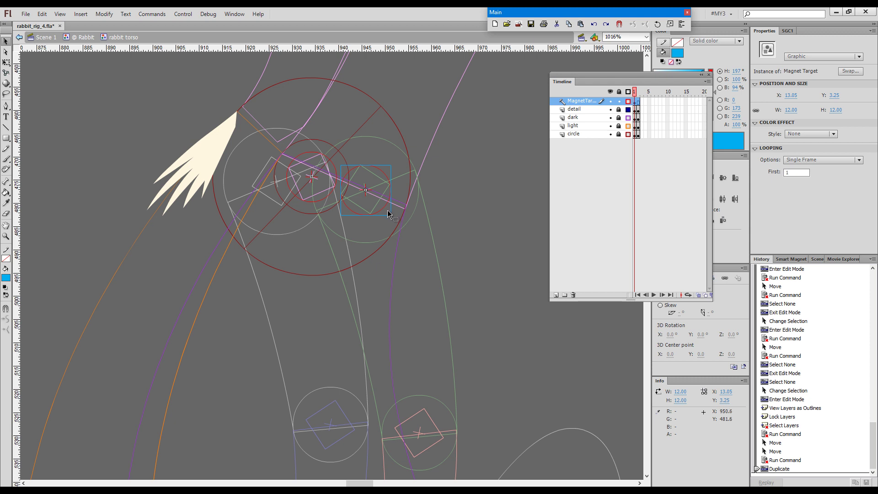
pyautogui.click(392, 214)
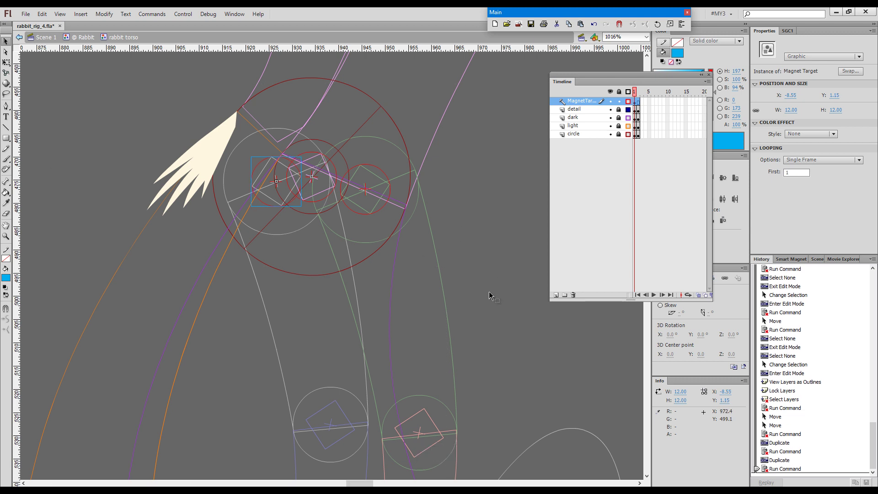
# - Add and duplicate magnet targets onto the torso's hip and tail pivot circles
pyautogui.press('space')
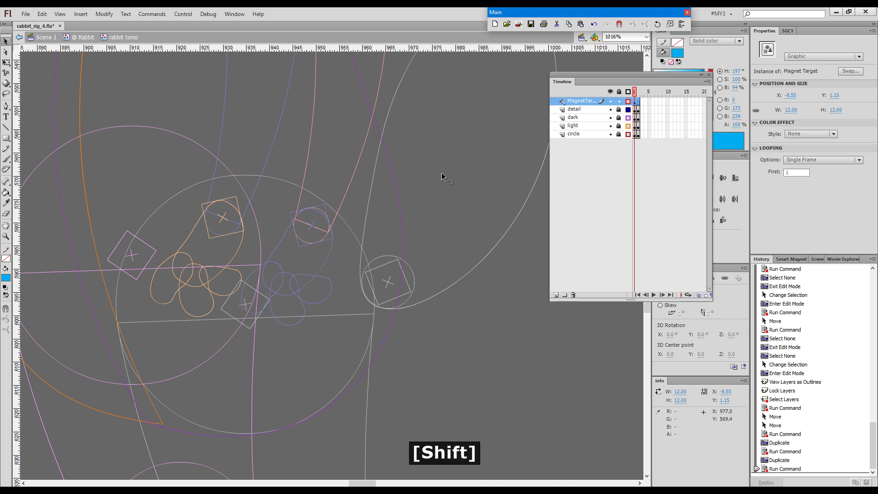
pyautogui.press('shift+`')
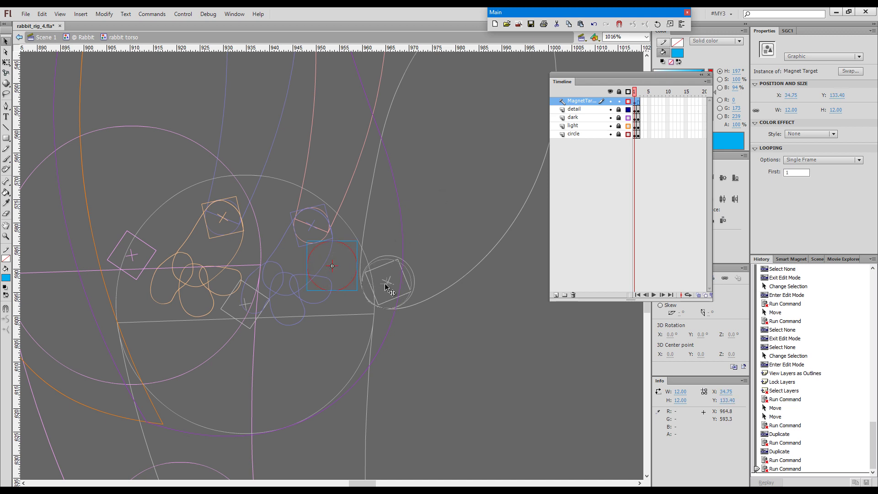
pyautogui.press('`')
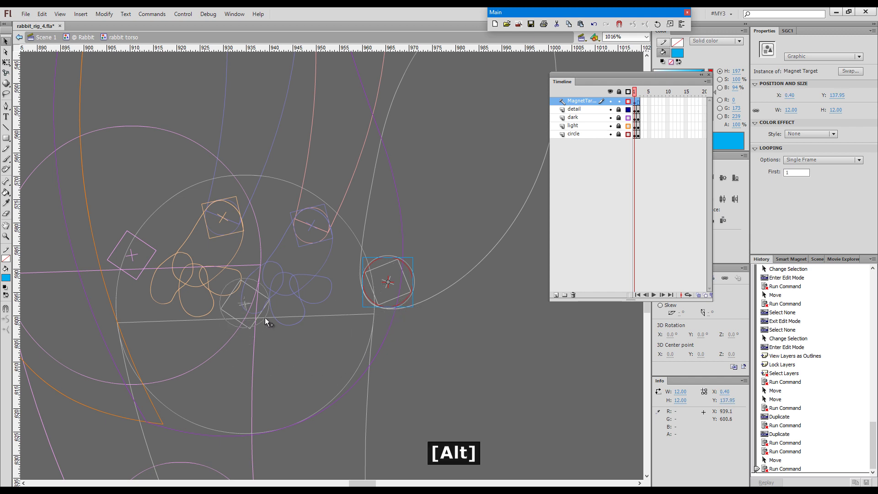
pyautogui.press('alt+`')
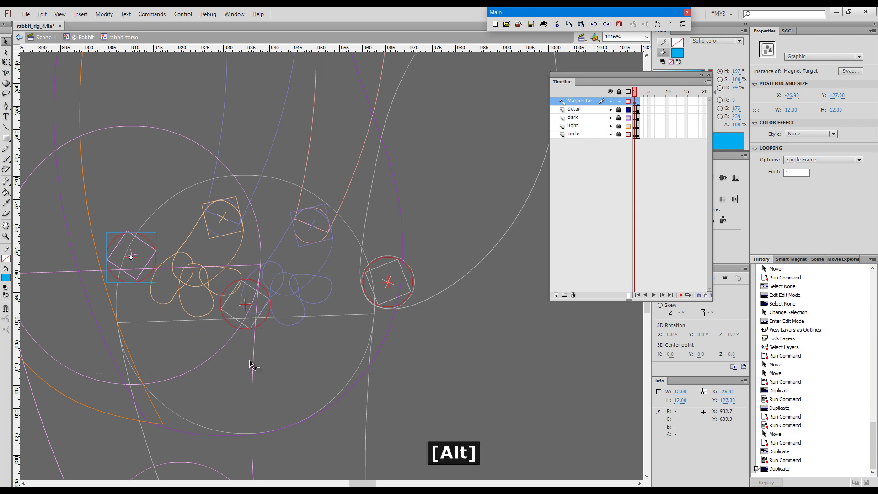
pyautogui.press('`')
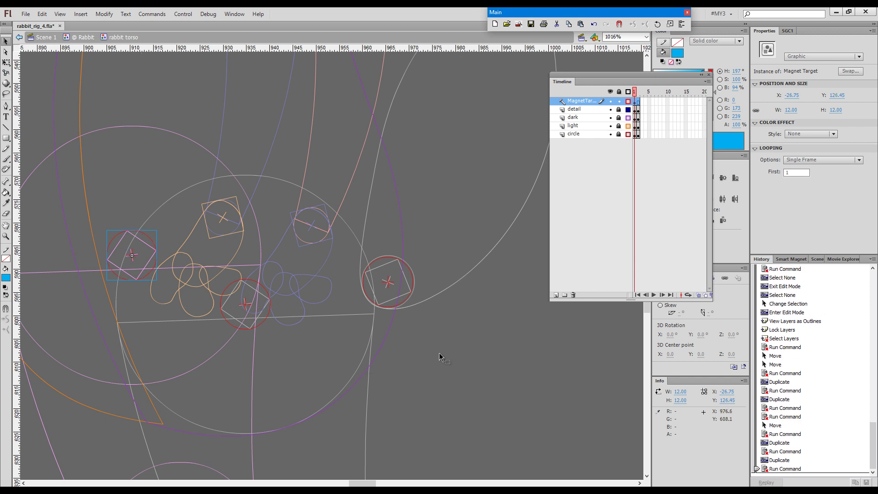
pyautogui.press('ctrl+a')
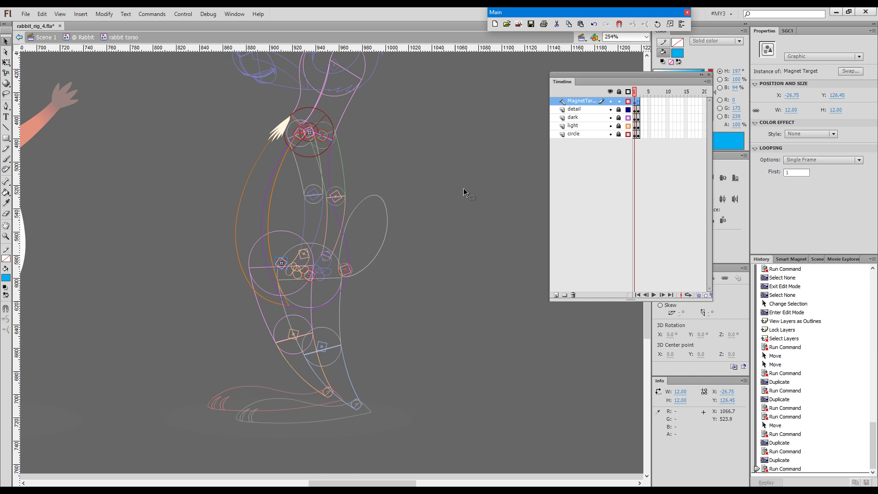
# - Return to the full-colour Rabbit symbol and snap the tail and legs into place
pyautogui.press('space')
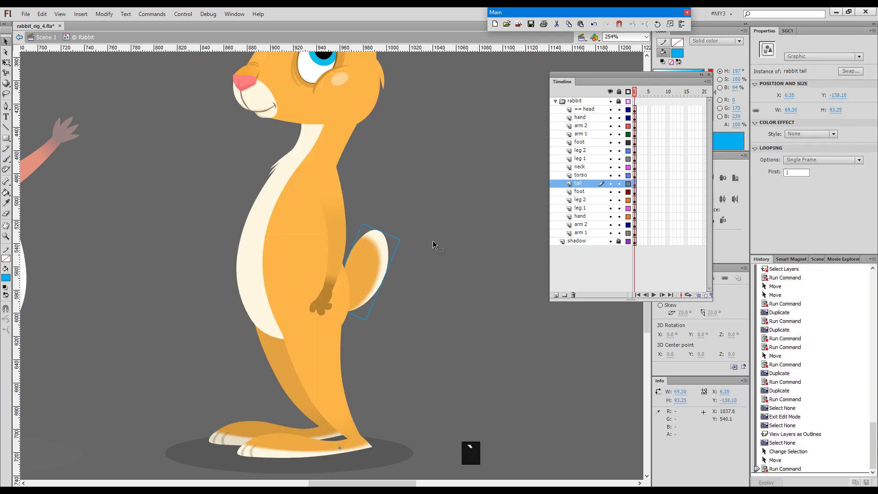
pyautogui.click(366, 412)
pyautogui.click(356, 344)
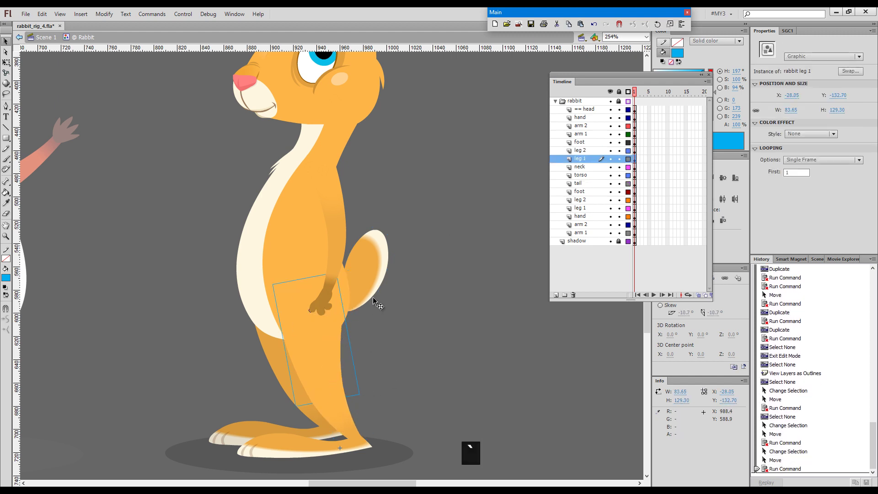
pyautogui.click(339, 321)
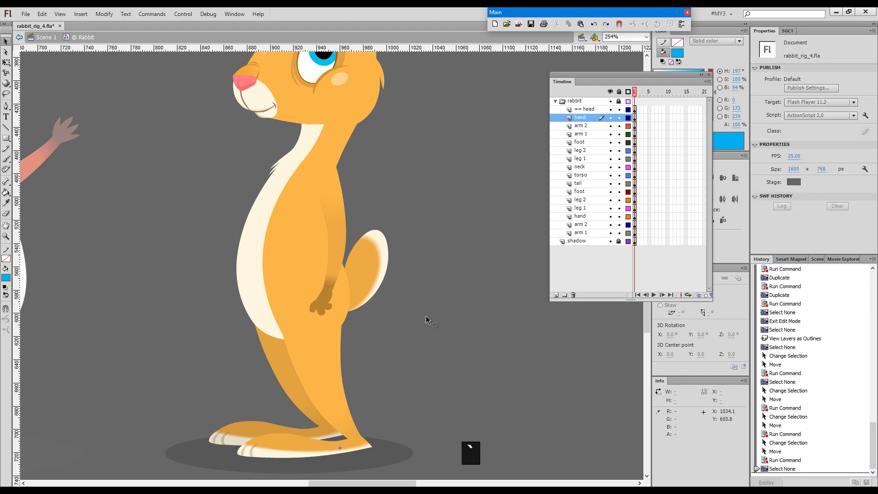
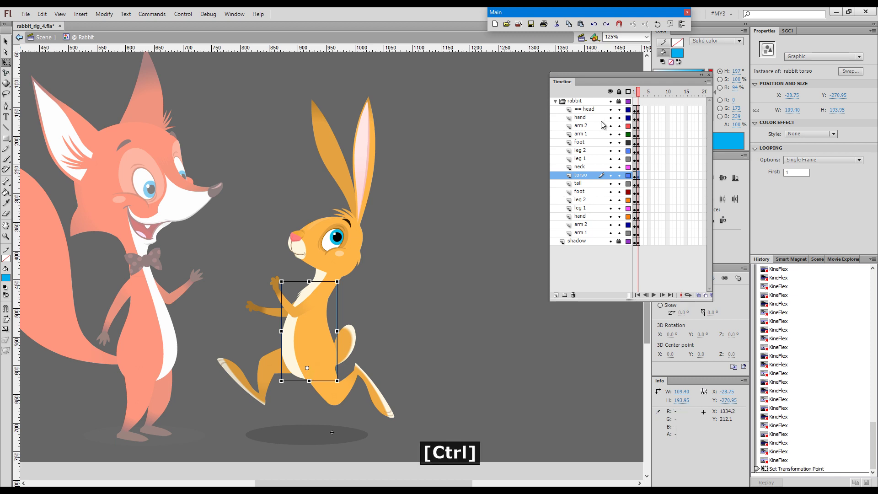
# - Run the reset-registration-point command on the selected rabbit torso
pyautogui.press('ctrl+t')
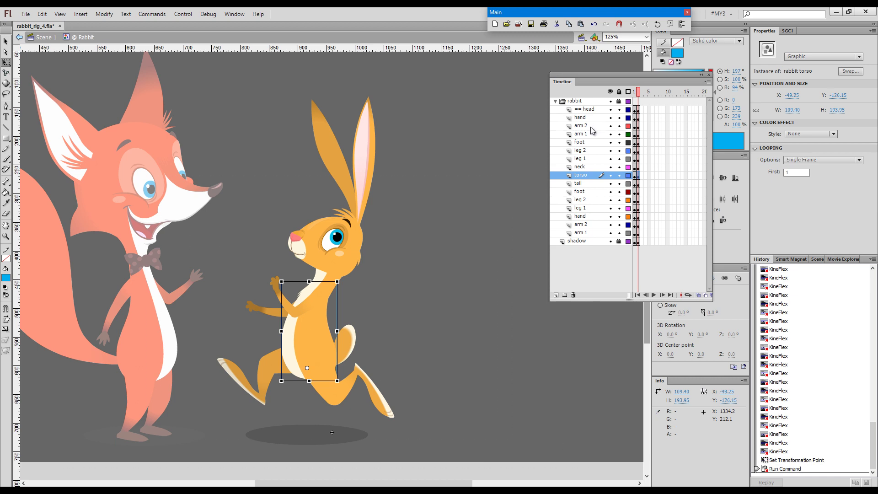